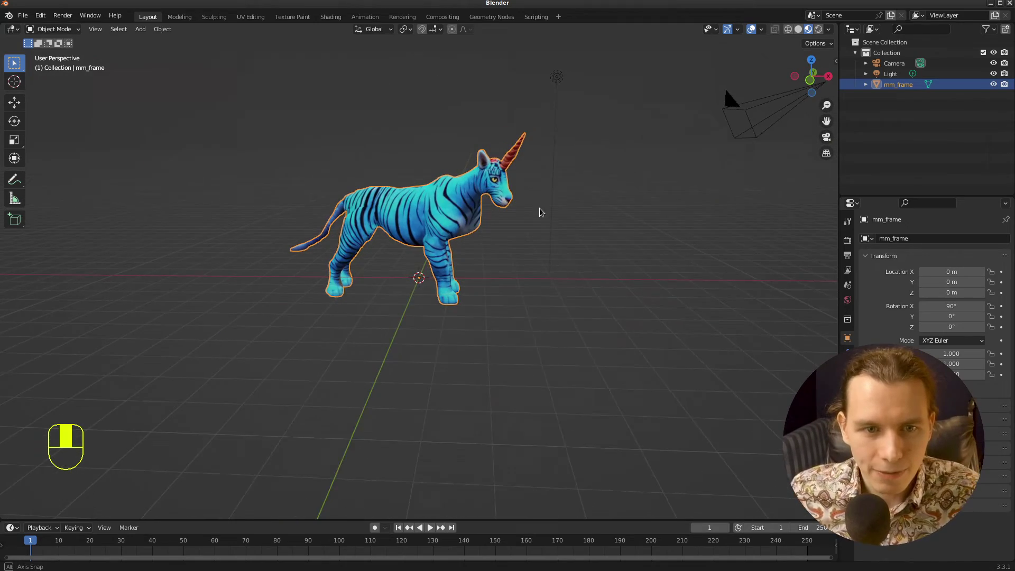
# Step: Separate the unicorn mesh by loose parts into objects mm_frame through mm_frame.004 and select one
pyautogui.moveTo(550, 224); pyautogui.dragTo(512, 239)
pyautogui.press('Tab')
pyautogui.moveTo(559, 233); pyautogui.dragTo(568, 225)
pyautogui.scroll(3)
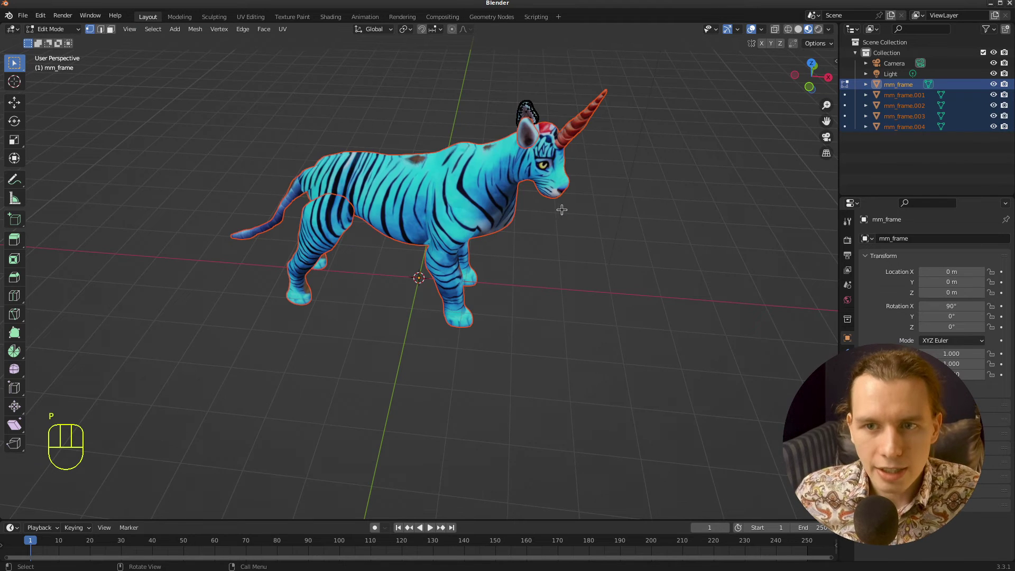
pyautogui.press('Tab')
pyautogui.moveTo(641, 173); pyautogui.dragTo(554, 171)
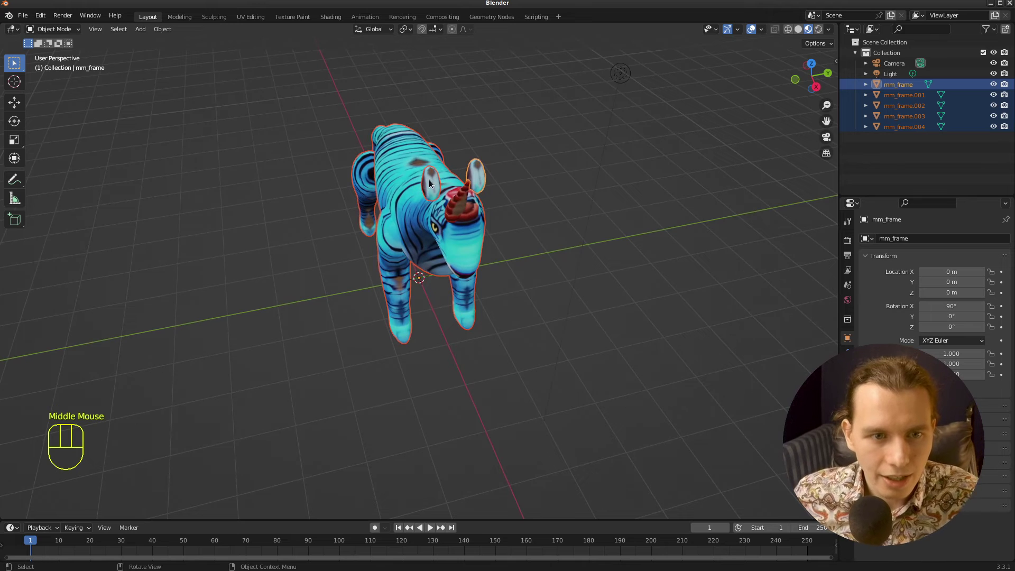
pyautogui.click(433, 182)
pyautogui.moveTo(511, 203); pyautogui.dragTo(501, 201)
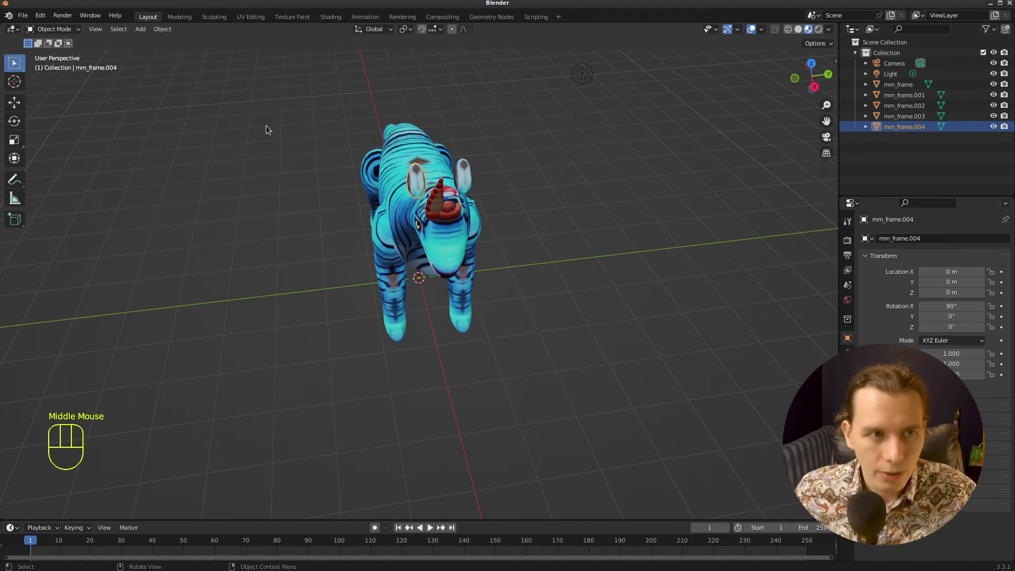
# Step: Move and rotate the mm_frame ear part into a new position on the unicorn's head
pyautogui.press('a')
pyautogui.moveTo(167, 30); pyautogui.dragTo(338, 93)
pyautogui.moveTo(575, 287); pyautogui.dragTo(556, 279)
pyautogui.click(417, 179)
pyautogui.press('r')
pyautogui.click(466, 180)
pyautogui.press('r')
pyautogui.click(511, 217)
# Step: Nudge the second ear part into place with two further grab adjustments, checking from other angles
pyautogui.moveTo(531, 212); pyautogui.dragTo(541, 223)
pyautogui.click(477, 208)
pyautogui.press('g')
pyautogui.click(518, 192)
pyautogui.press('g')
pyautogui.click(517, 201)
pyautogui.moveTo(628, 224); pyautogui.dragTo(623, 227)
pyautogui.moveTo(593, 273); pyautogui.dragTo(690, 248)
pyautogui.middleClick(543, 263)
# Step: Rotate and shift the hind leg so it sits more naturally under the unicorn's body
pyautogui.click(397, 257)
pyautogui.moveTo(488, 319); pyautogui.dragTo(509, 321)
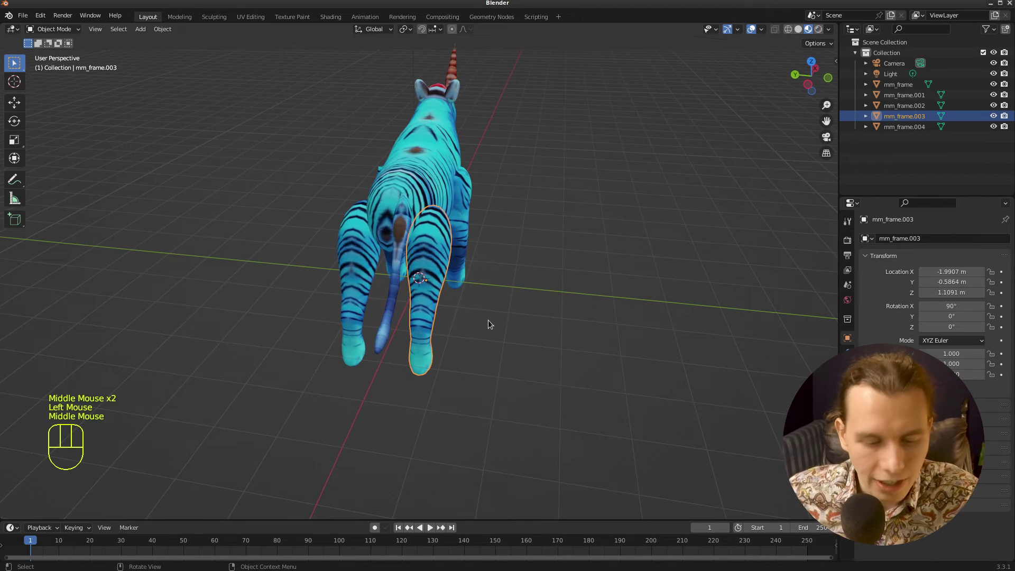
pyautogui.press('r')
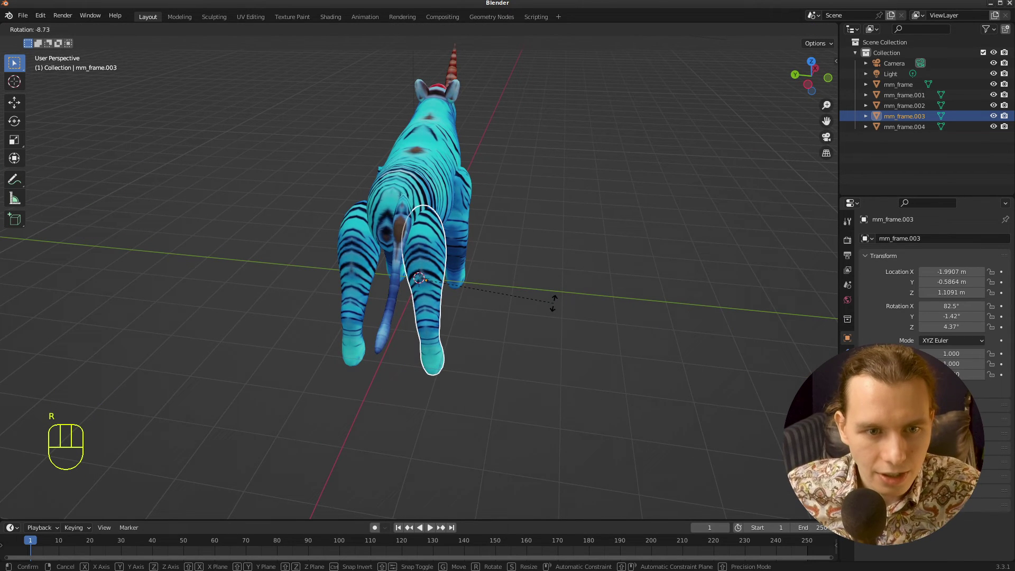
pyautogui.click(538, 308)
pyautogui.click(371, 273)
pyautogui.press('r')
pyautogui.click(562, 343)
pyautogui.moveTo(640, 299); pyautogui.dragTo(445, 277)
# Step: Select the body object mm_frame.001 and enter Edit Mode on its mesh
pyautogui.click(404, 283)
pyautogui.moveTo(581, 305); pyautogui.dragTo(600, 315)
pyautogui.click(493, 169)
pyautogui.click(498, 164)
pyautogui.moveTo(592, 210); pyautogui.dragTo(569, 210)
pyautogui.middleClick(508, 205)
pyautogui.press('Tab')
pyautogui.moveTo(557, 195); pyautogui.dragTo(651, 184)
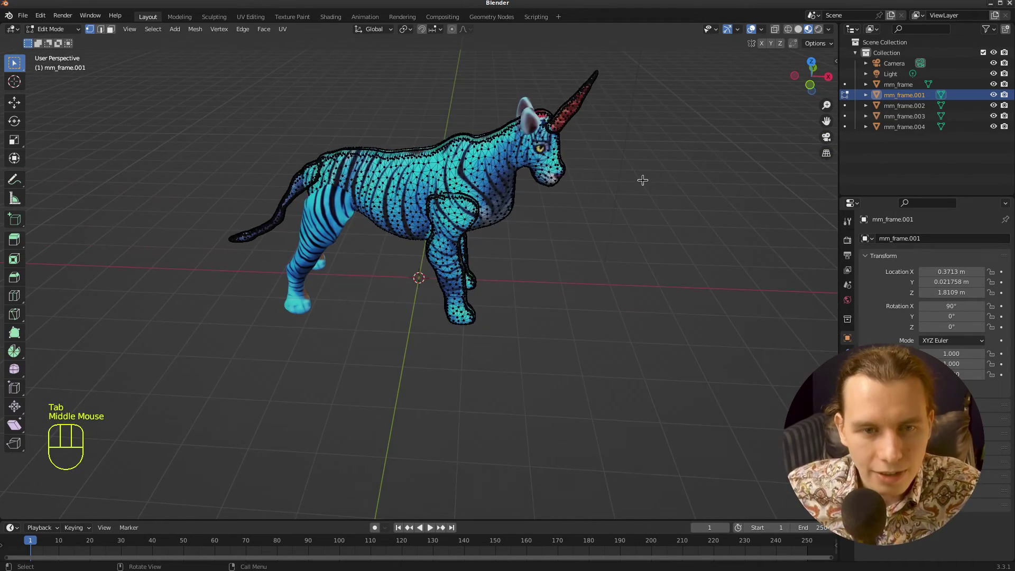
# Step: Reselect the body object from a front view and go back into editing its mesh
pyautogui.press('Tab')
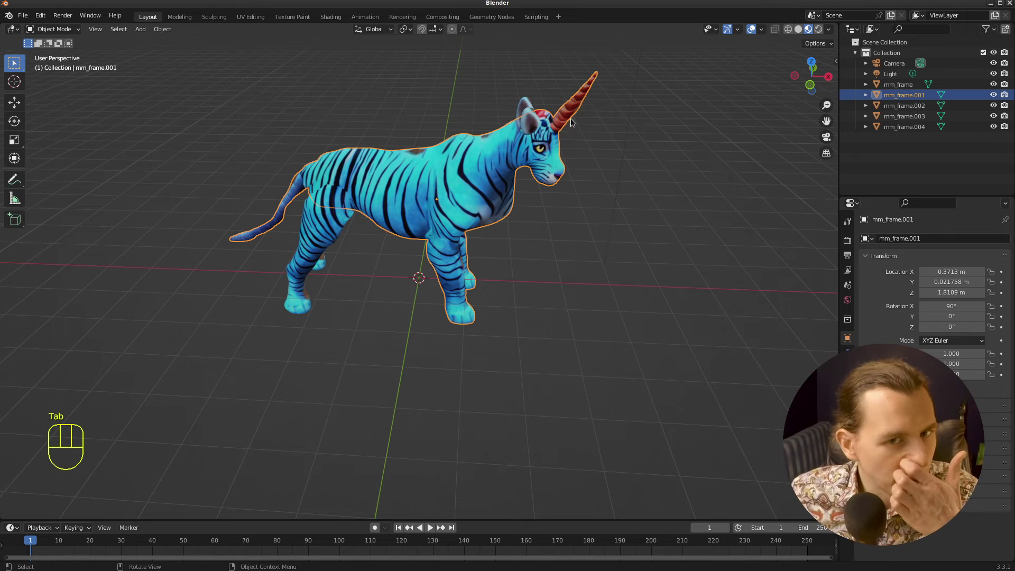
pyautogui.moveTo(633, 148); pyautogui.dragTo(583, 152)
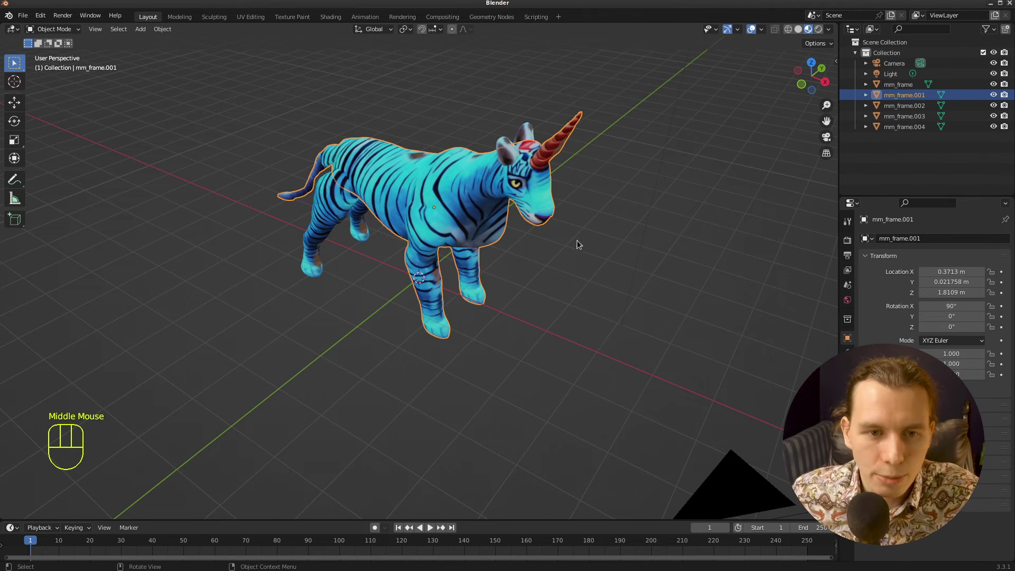
pyautogui.moveTo(599, 257); pyautogui.dragTo(655, 231)
pyautogui.moveTo(593, 237); pyautogui.dragTo(647, 249)
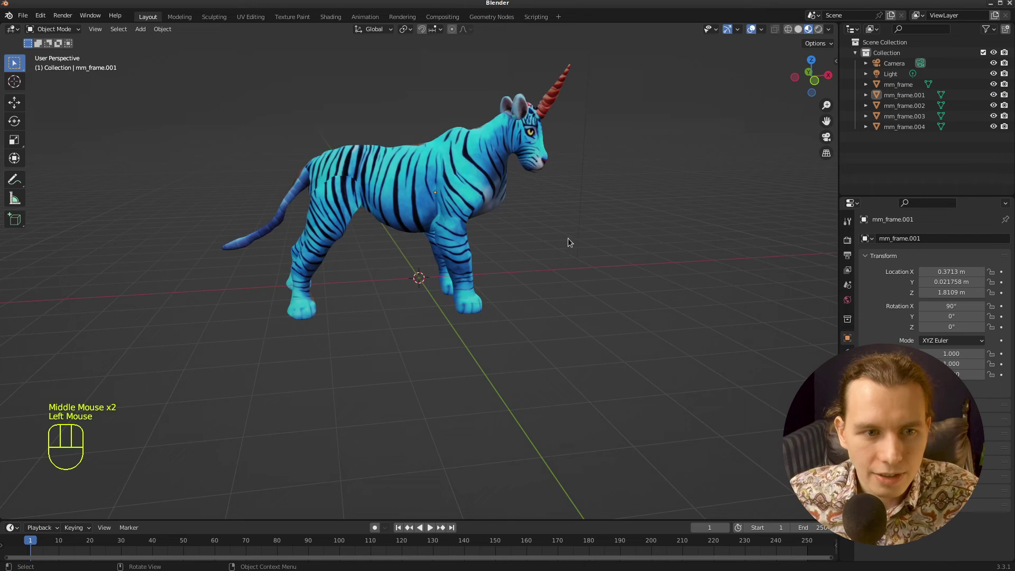
pyautogui.moveTo(588, 204); pyautogui.dragTo(452, 197)
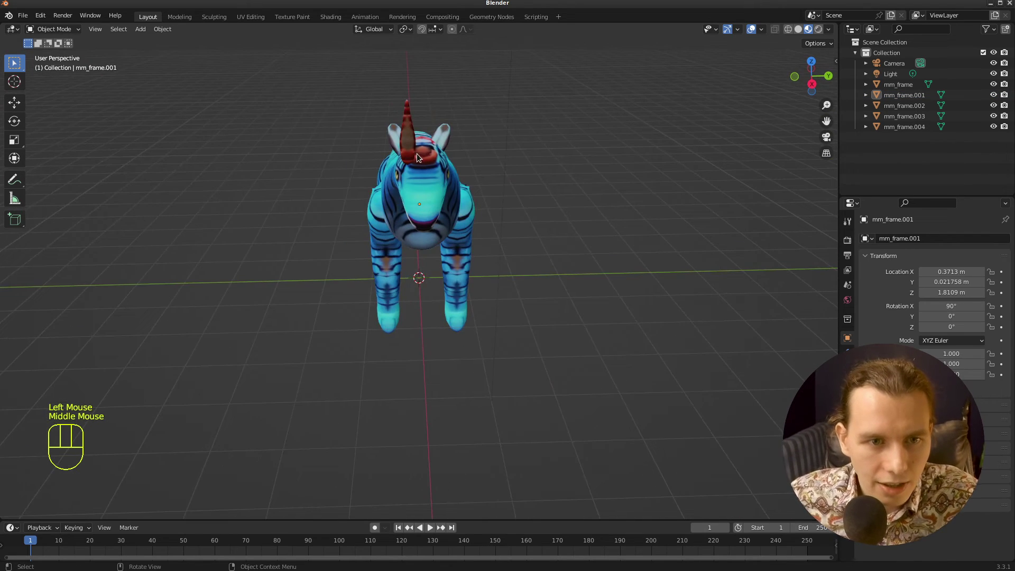
pyautogui.click(415, 156)
pyautogui.middleClick(538, 201)
pyautogui.press('Tab')
# Step: Select only the horn's geometry within the body mesh
pyautogui.moveTo(557, 228); pyautogui.dragTo(637, 206)
pyautogui.moveTo(604, 92); pyautogui.dragTo(592, 69)
pyautogui.moveTo(548, 54); pyautogui.dragTo(633, 129)
pyautogui.moveTo(641, 139); pyautogui.dragTo(527, 151)
pyautogui.moveTo(425, 197); pyautogui.dragTo(397, 149)
pyautogui.press('ctrl+z')
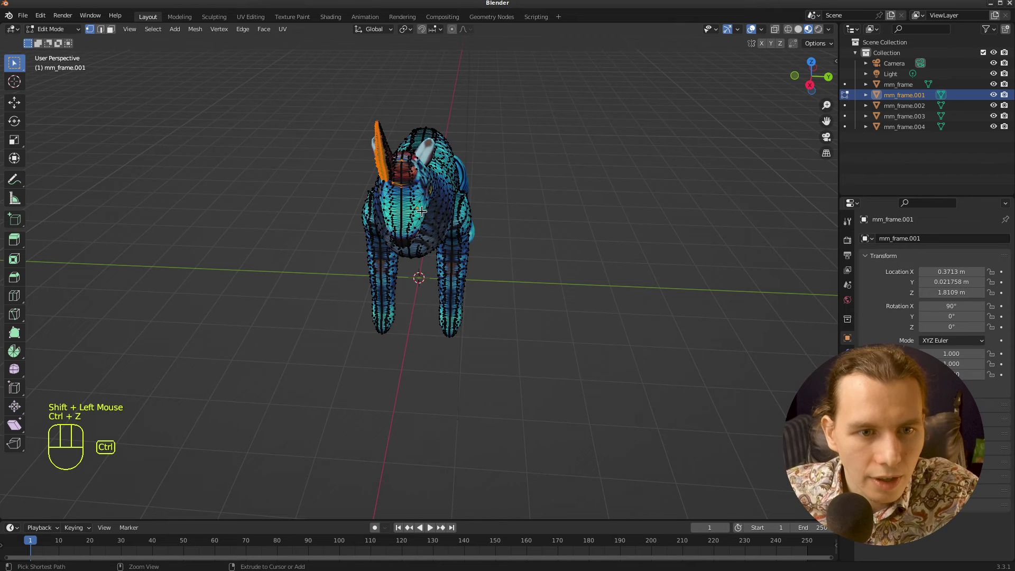
pyautogui.moveTo(407, 187); pyautogui.dragTo(403, 172)
pyautogui.click(403, 158)
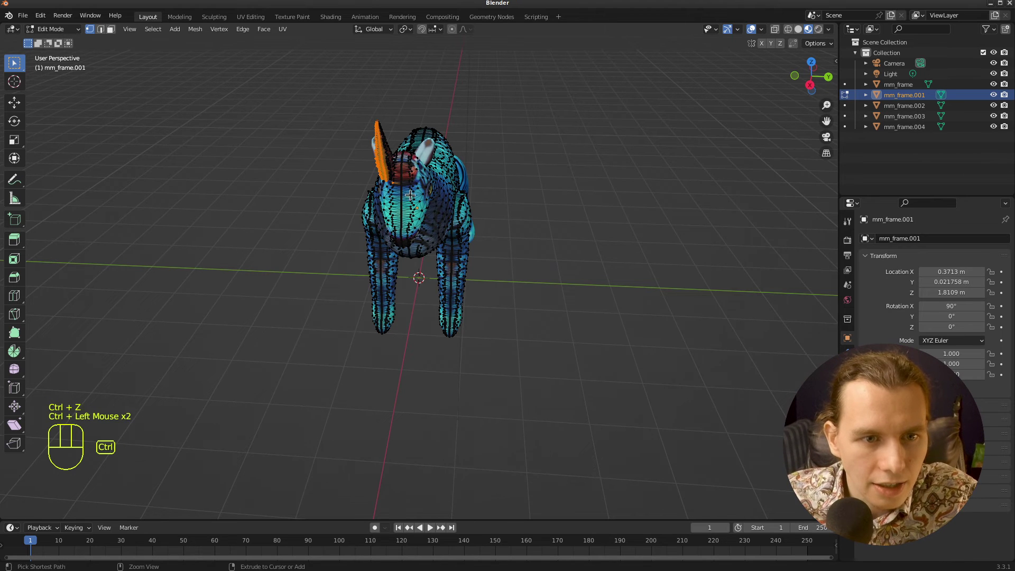
pyautogui.click(397, 185)
# Step: Inspect the horn selection from several angles, cancelling a stray scale
pyautogui.moveTo(430, 205); pyautogui.dragTo(367, 210)
pyautogui.moveTo(221, 105); pyautogui.dragTo(282, 163)
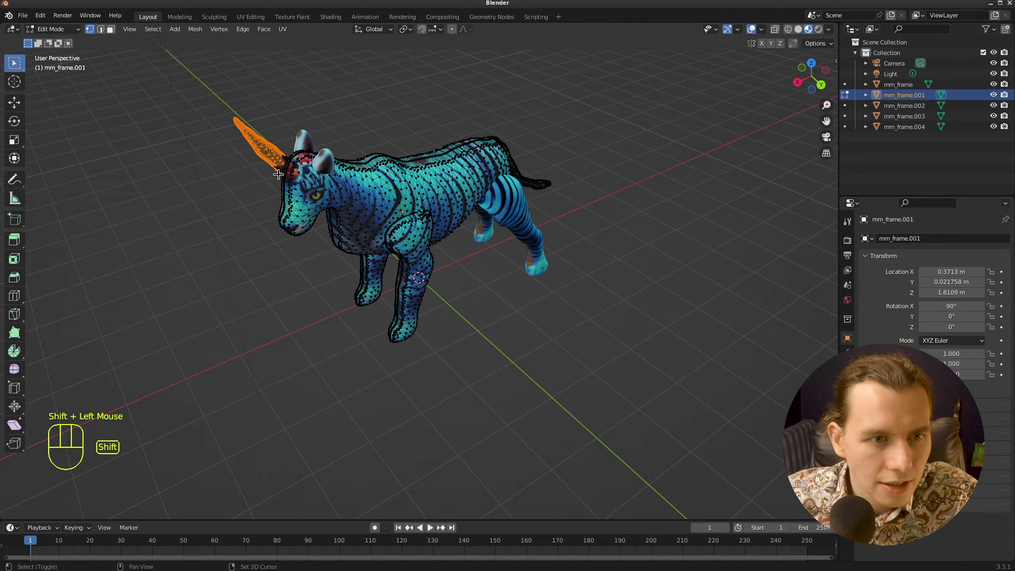
pyautogui.moveTo(268, 157); pyautogui.dragTo(280, 164)
pyautogui.moveTo(276, 143); pyautogui.dragTo(301, 158)
pyautogui.moveTo(410, 230); pyautogui.dragTo(512, 206)
pyautogui.press('s')
pyautogui.press('Escape')
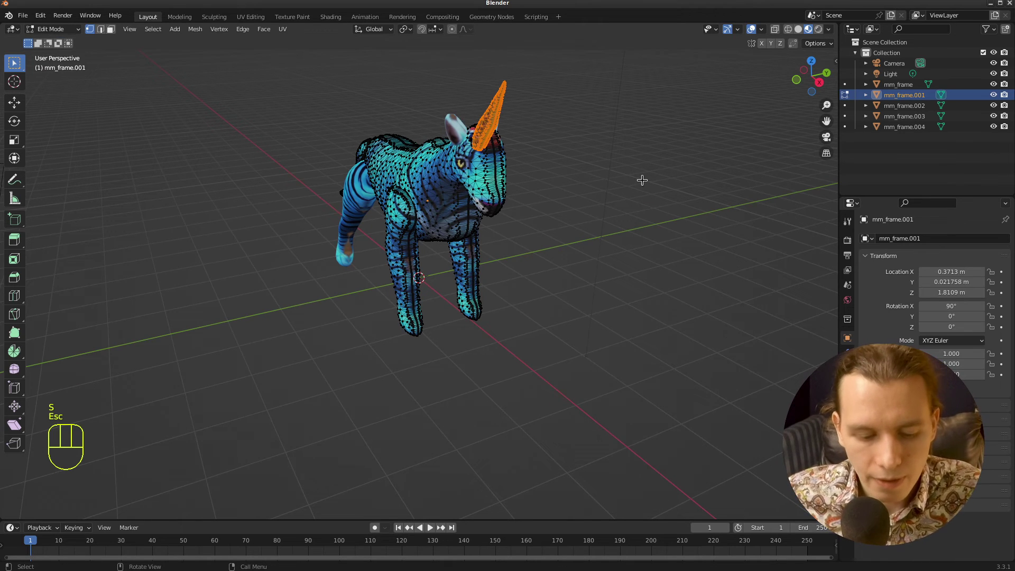
# Step: Separate the horn by material into its own object mm_frame.005 and select it
pyautogui.press('p')
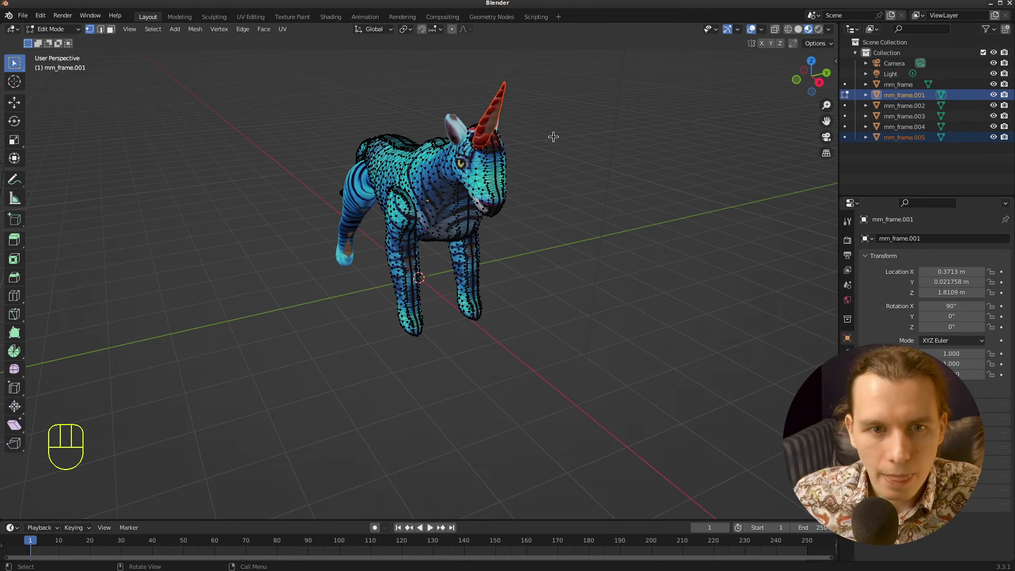
pyautogui.click(17, 60)
pyautogui.click(492, 115)
pyautogui.press('g')
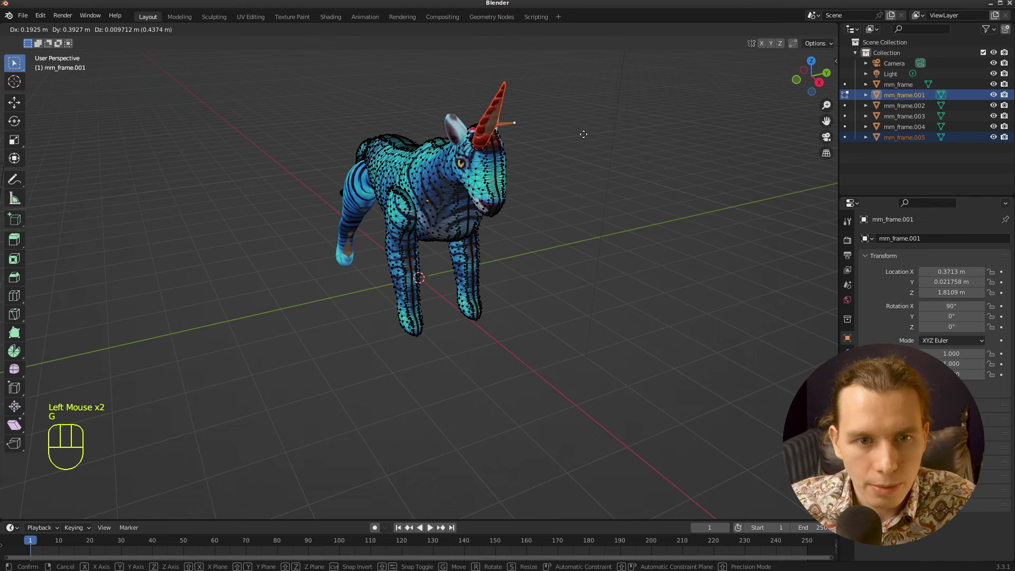
pyautogui.press('Escape')
pyautogui.press('Tab')
pyautogui.click(490, 119)
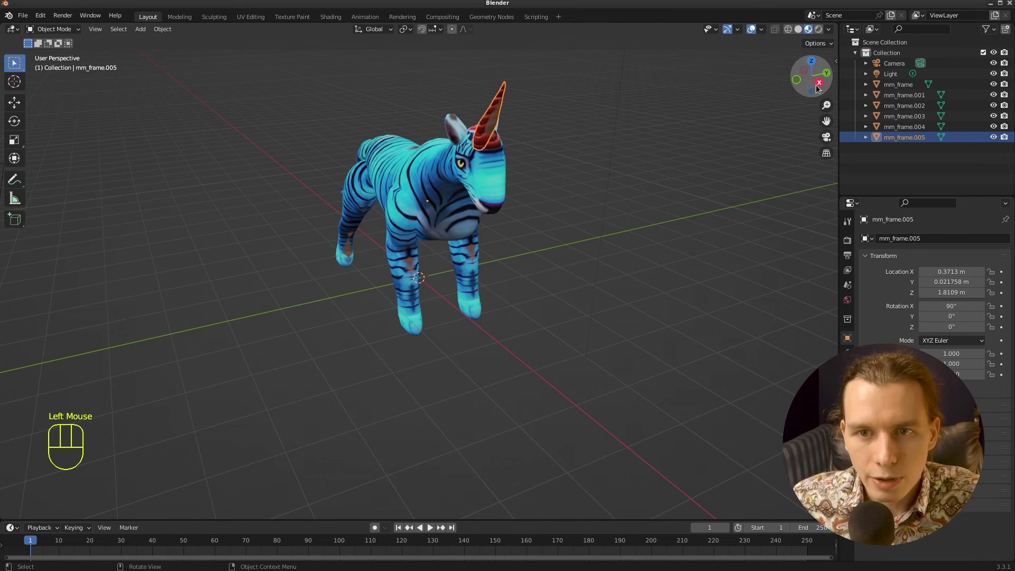
# Step: In Right Orthographic view, move the horn along Y so it sits centred on the forehead
pyautogui.click(820, 87)
pyautogui.press('g')
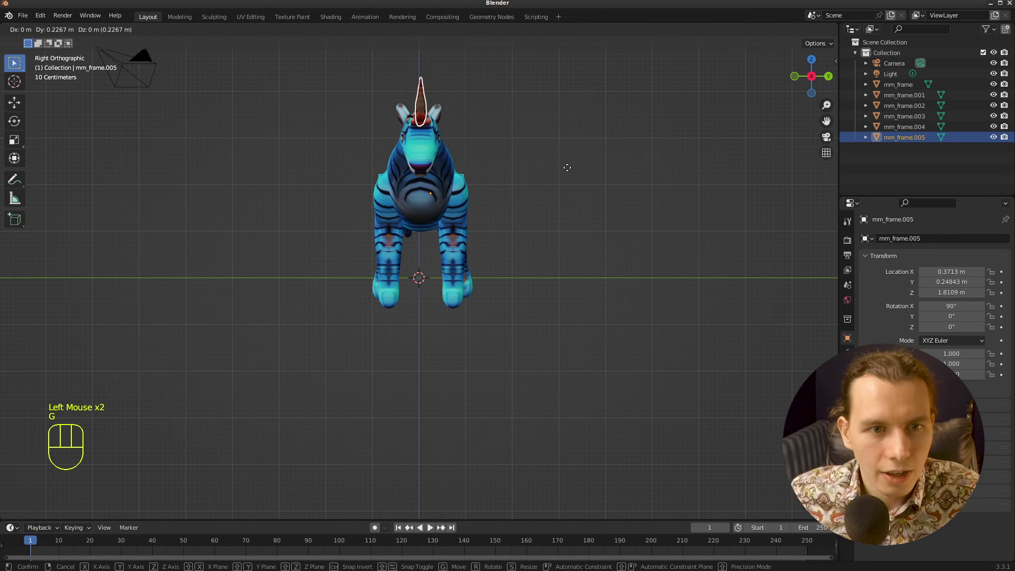
pyautogui.click(570, 169)
pyautogui.moveTo(544, 164); pyautogui.dragTo(640, 211)
pyautogui.click(667, 204)
pyautogui.press('Tab')
pyautogui.press('Tab')
pyautogui.click(659, 189)
pyautogui.moveTo(667, 184); pyautogui.dragTo(663, 170)
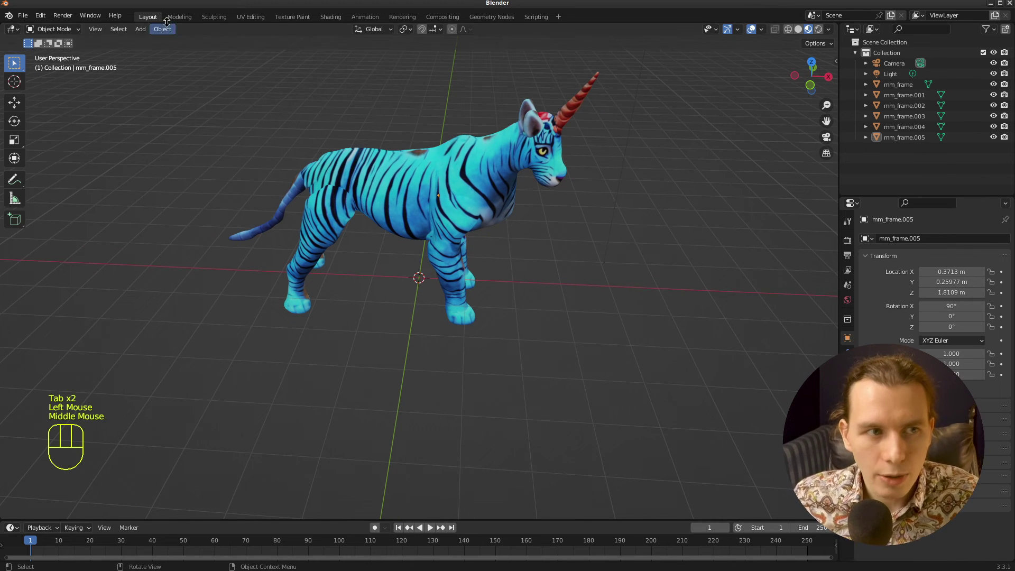
# Step: Enable the Object: Bool Tool add-on in Preferences and show its panel in the N sidebar's Edit tab
pyautogui.moveTo(50, 17); pyautogui.dragTo(364, 207)
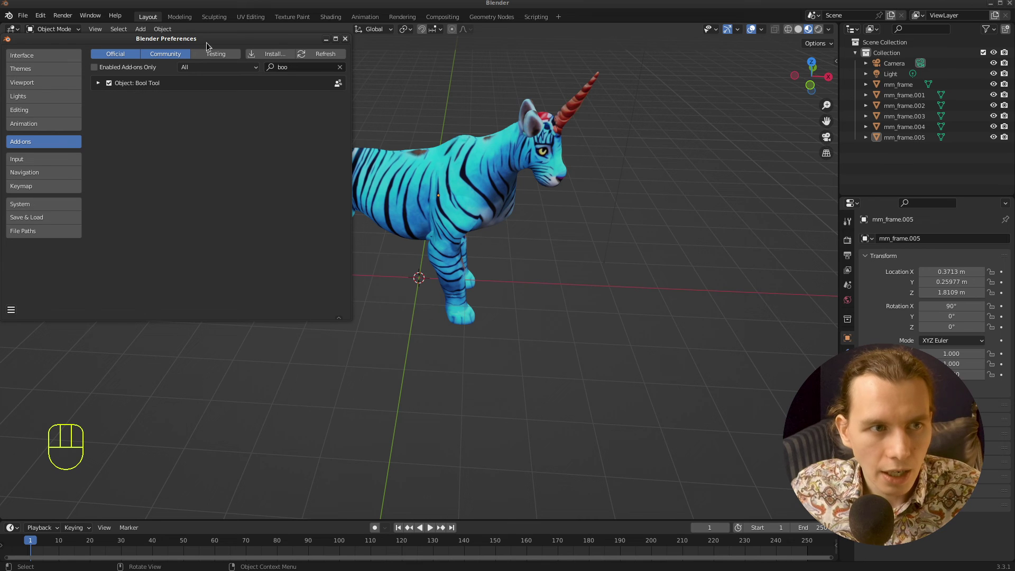
pyautogui.click(684, 204)
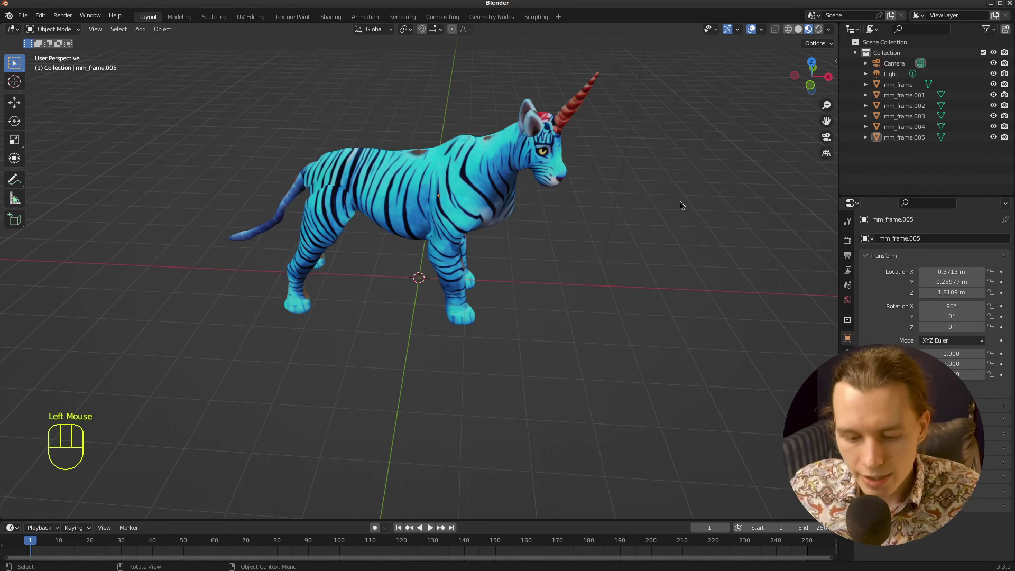
pyautogui.press('n')
pyautogui.click(833, 183)
pyautogui.click(736, 57)
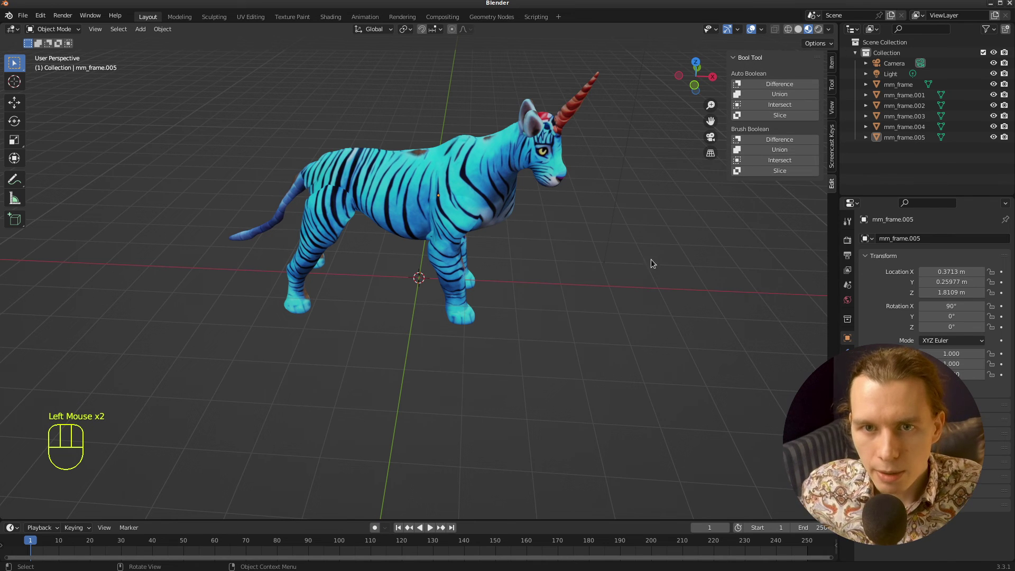
# Step: Shift-select mm_frame through mm_frame.004 with the horn mm_frame.005 as the active object
pyautogui.moveTo(657, 379); pyautogui.dragTo(233, 108)
pyautogui.moveTo(580, 238); pyautogui.dragTo(486, 226)
pyautogui.click(566, 271)
pyautogui.moveTo(497, 305); pyautogui.dragTo(323, 122)
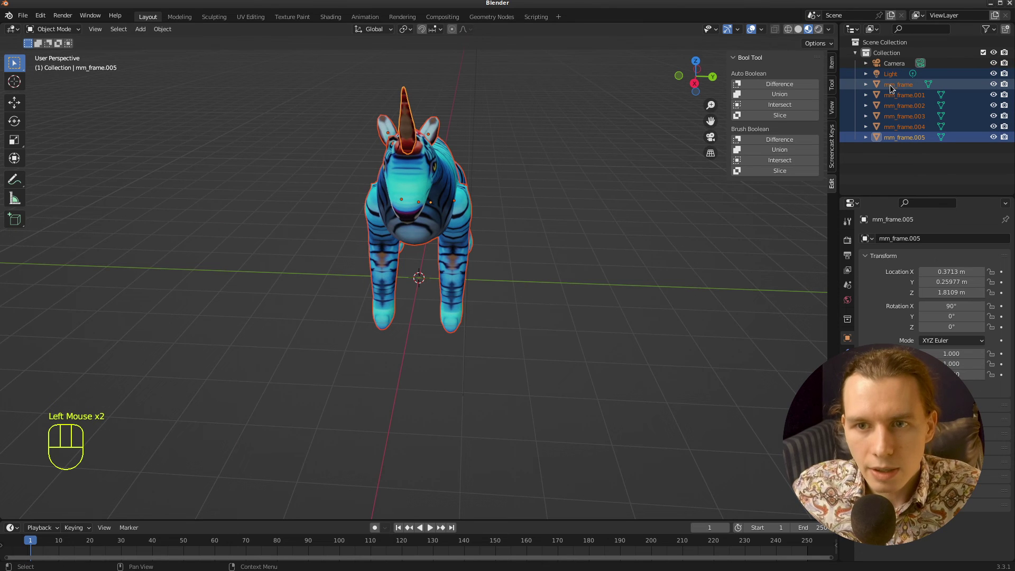
pyautogui.click(897, 79)
pyautogui.click(896, 75)
pyautogui.click(610, 230)
pyautogui.moveTo(907, 143); pyautogui.dragTo(909, 123)
pyautogui.click(910, 86)
pyautogui.moveTo(550, 231); pyautogui.dragTo(658, 219)
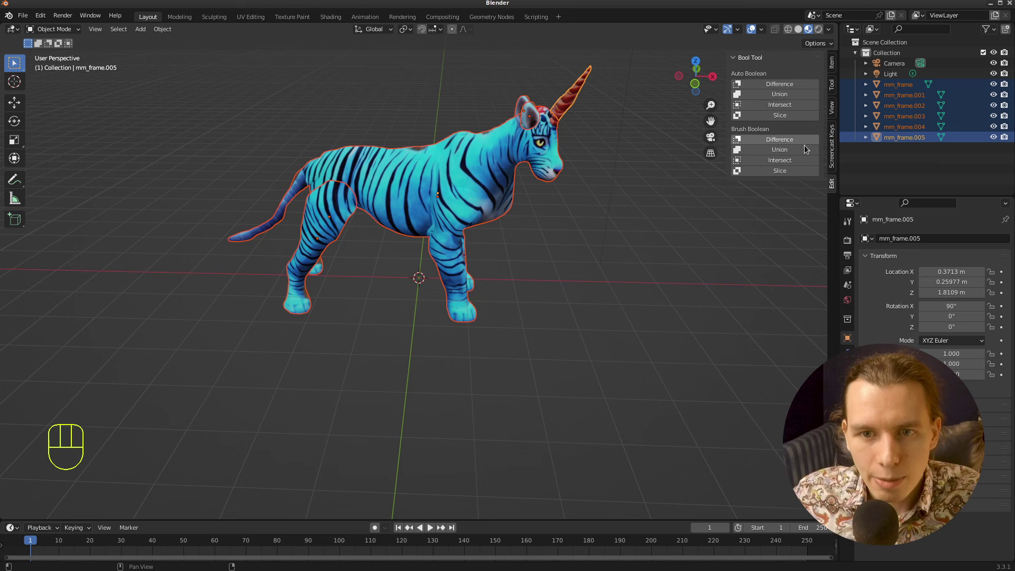
# Step: Run Brush Boolean Union on the selected parts and check the result on the body
pyautogui.click(791, 151)
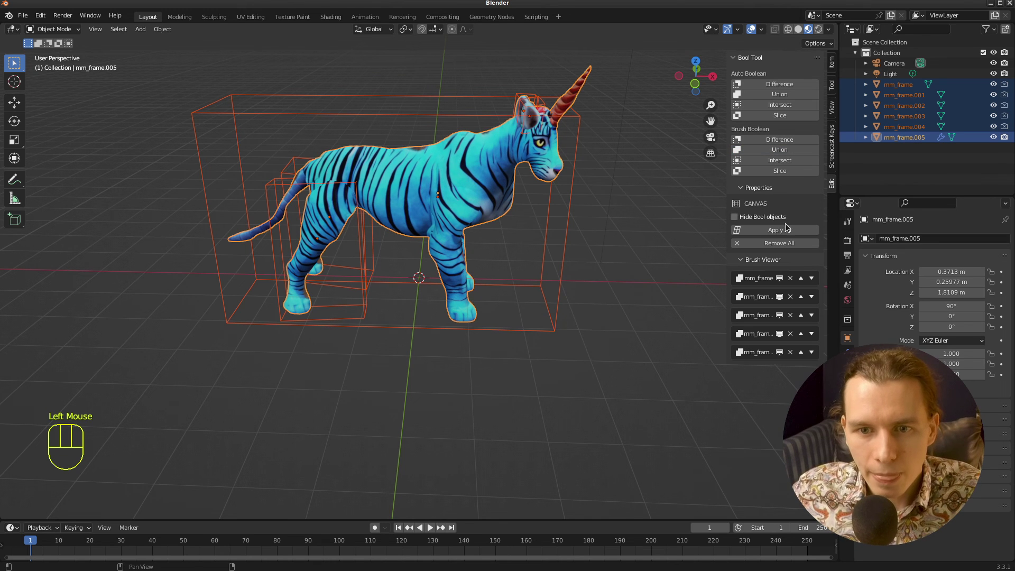
pyautogui.moveTo(785, 231); pyautogui.dragTo(741, 213)
pyautogui.middleClick(657, 217)
pyautogui.click(427, 188)
pyautogui.press('Tab')
pyautogui.moveTo(551, 230); pyautogui.dragTo(434, 220)
# Step: Apply All to bake the union into the single mesh mm_frame.005 and inspect it
pyautogui.click(570, 200)
pyautogui.press('Tab')
pyautogui.moveTo(570, 211); pyautogui.dragTo(650, 207)
pyautogui.moveTo(616, 210); pyautogui.dragTo(561, 218)
pyautogui.moveTo(593, 212); pyautogui.dragTo(605, 217)
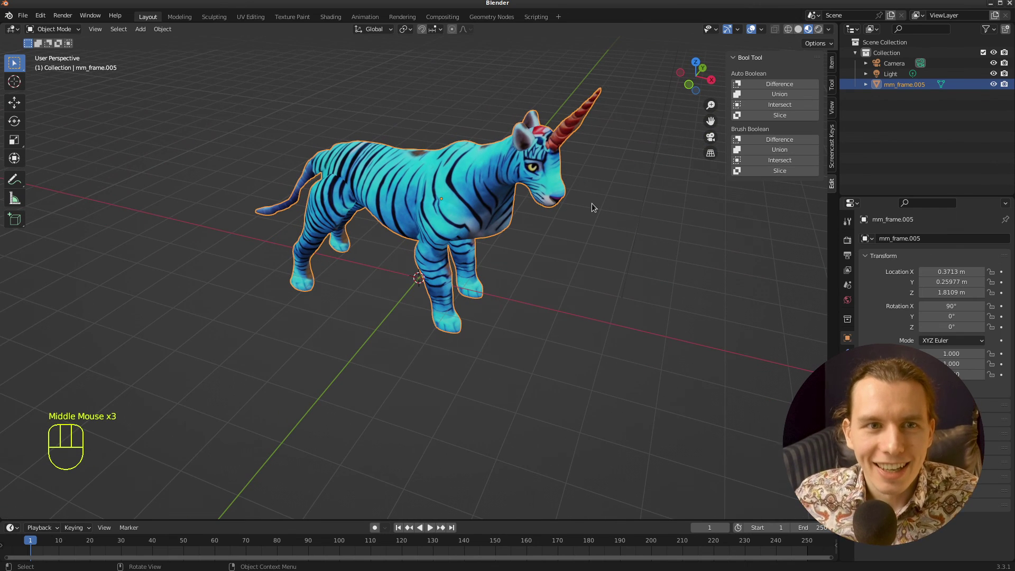